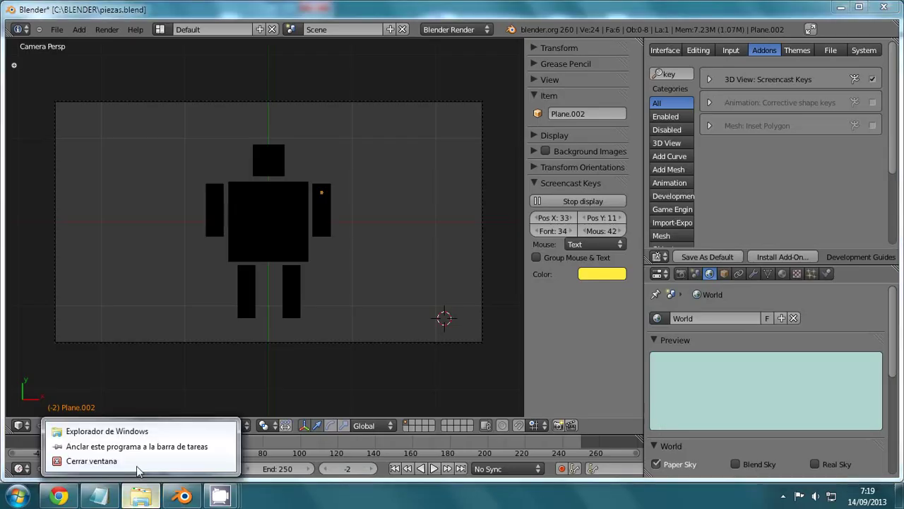
Move the head square and both arm pieces off the visible layer with M
scroll(up, 3)
scroll(down, 3)
right_click(295, 212)
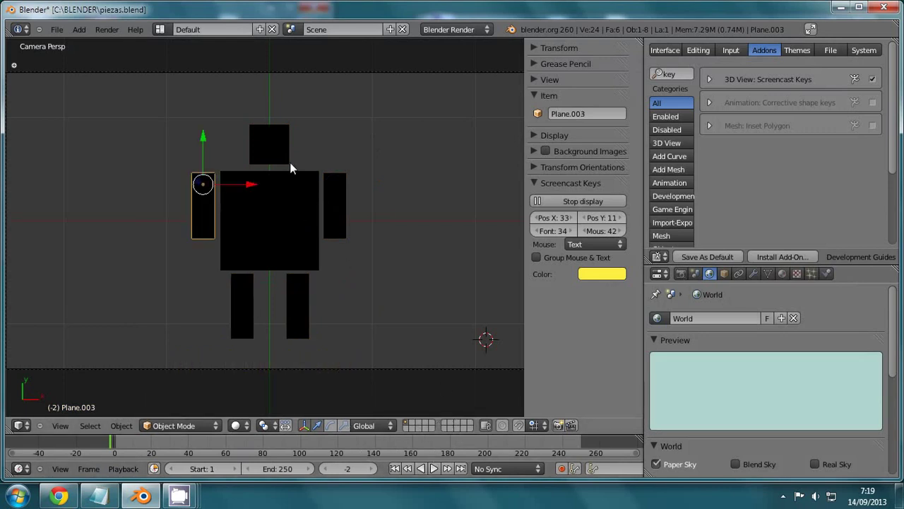
right_click(289, 156)
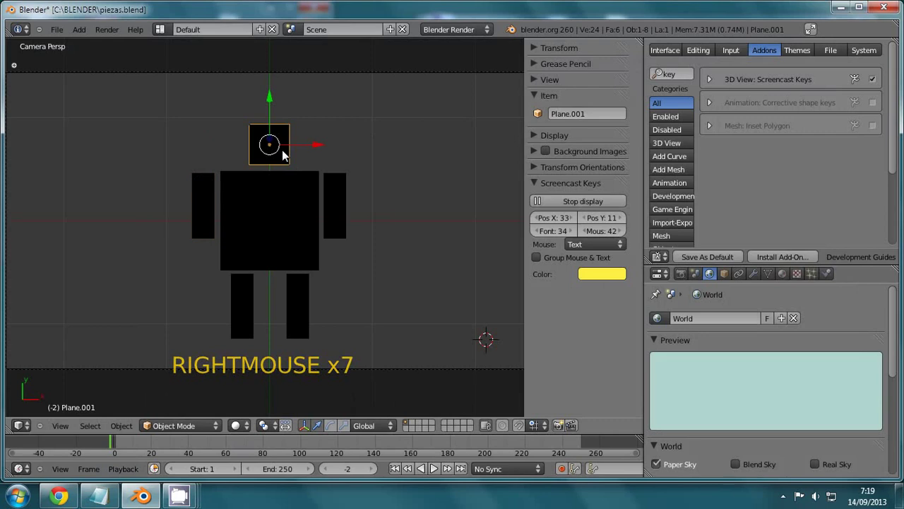
key(m)
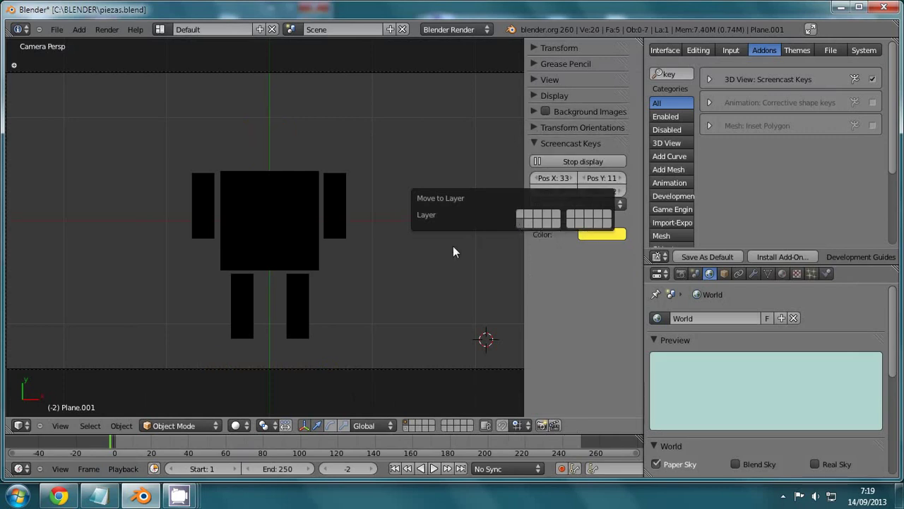
right_click(350, 216)
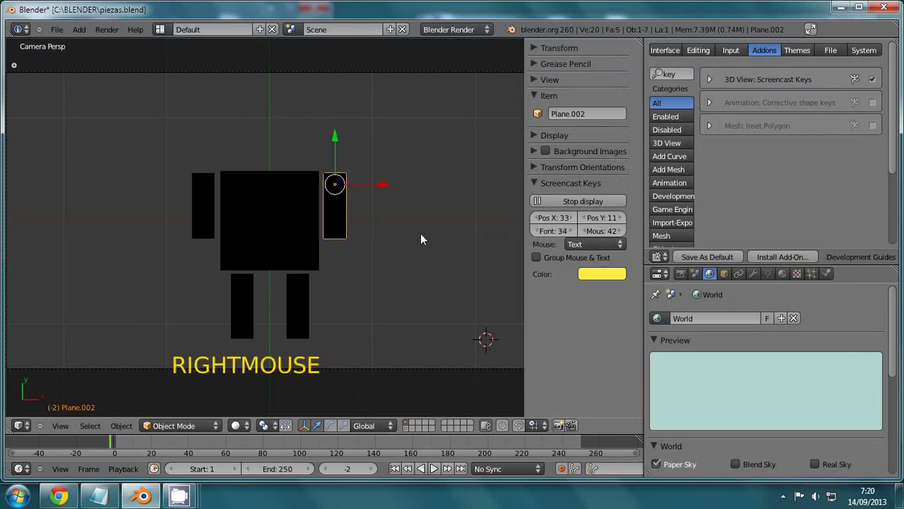
key(m)
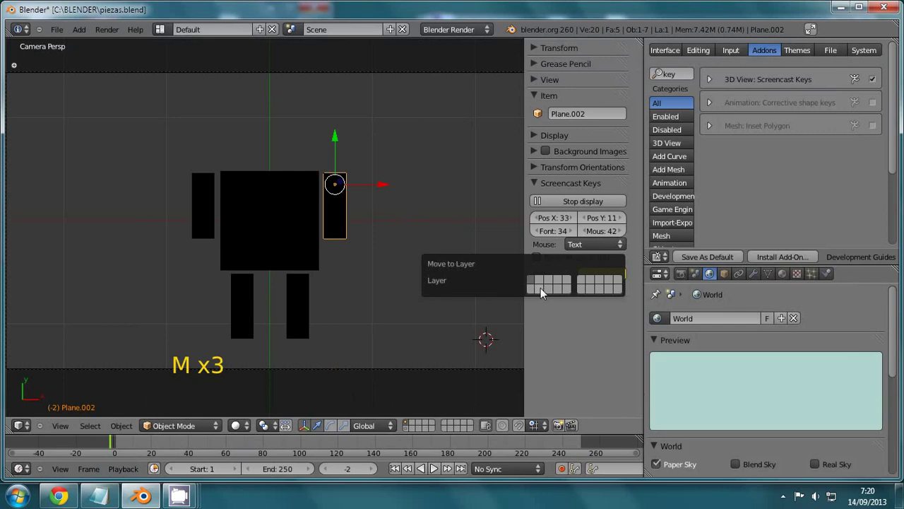
right_click(207, 210)
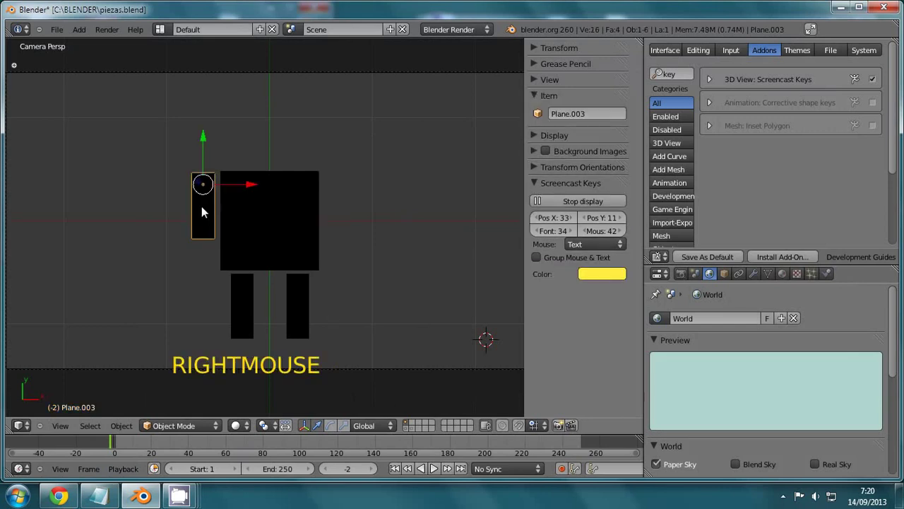
key(m)
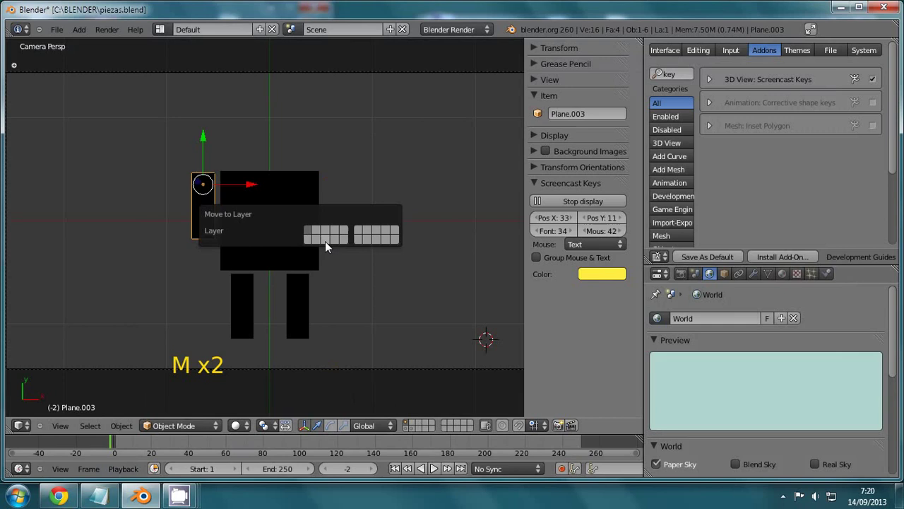
Move the torso, Plane.004 and Plane.005 off the visible layer as well
right_click(261, 242)
key(m)
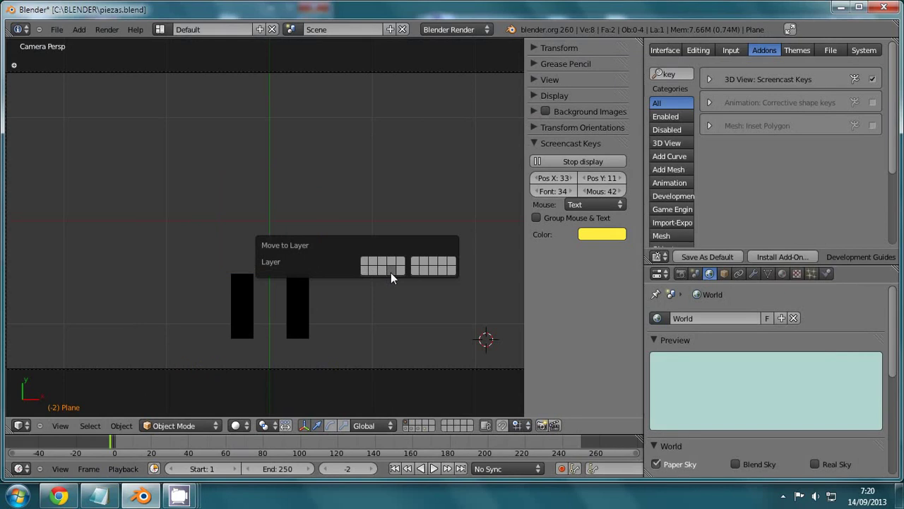
right_click(237, 304)
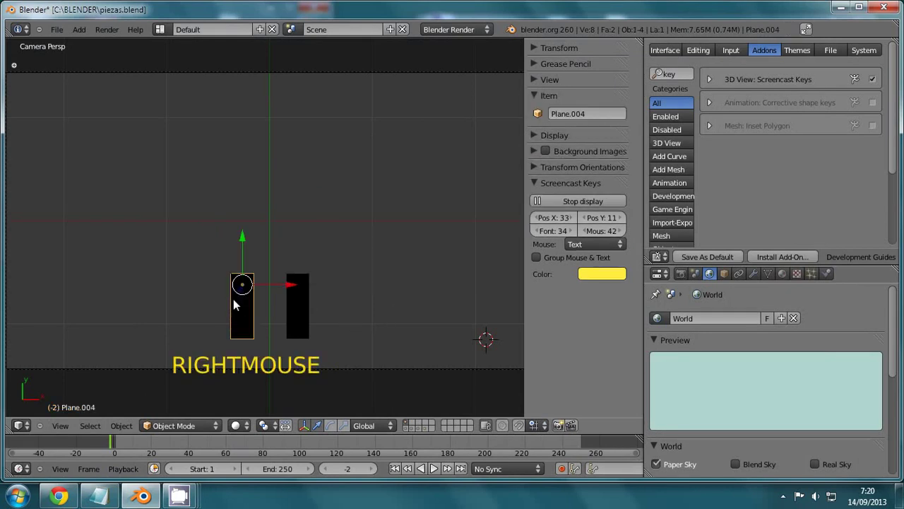
key(m)
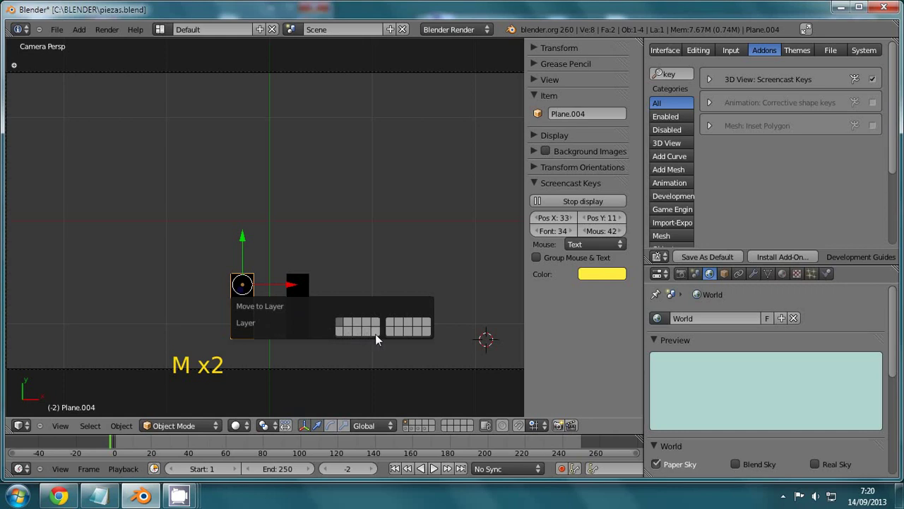
right_click(308, 292)
key(m)
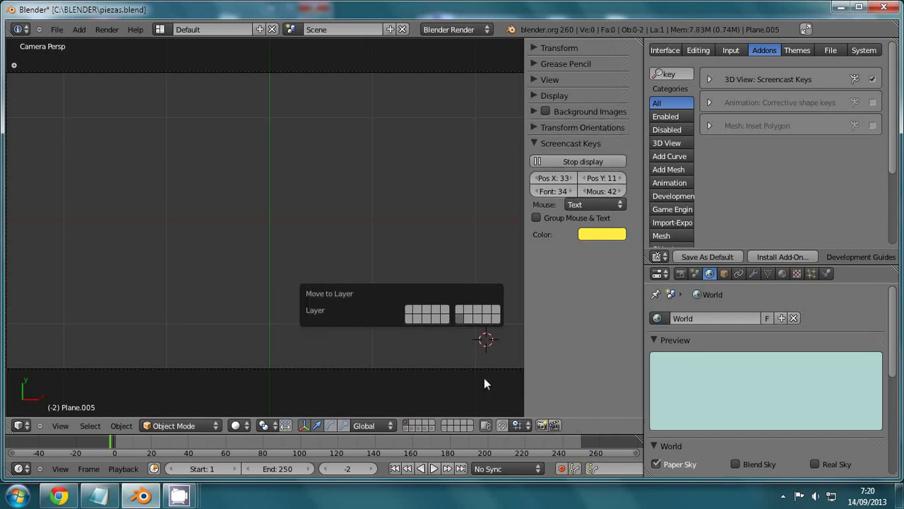
Select the camera and view the scene from the front in ortho view
click(411, 426)
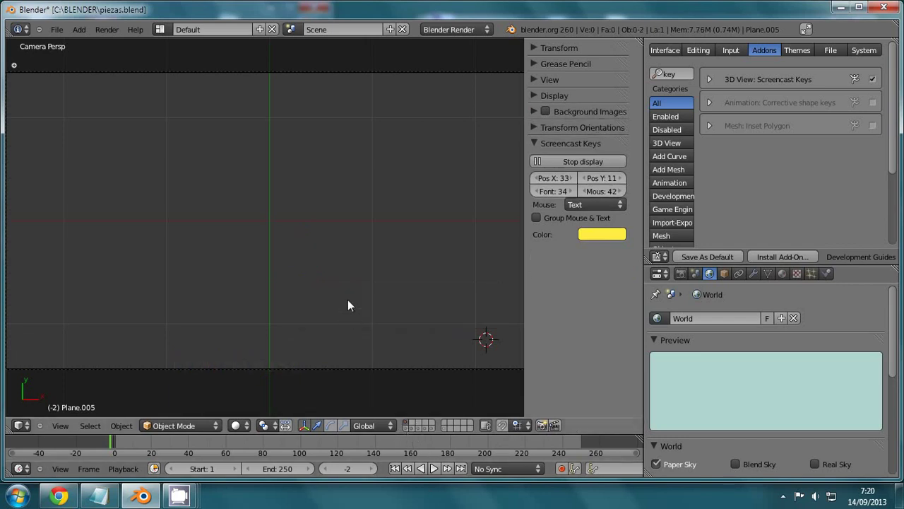
scroll(down, 3)
middle_click(329, 273)
right_click(331, 256)
right_click(260, 318)
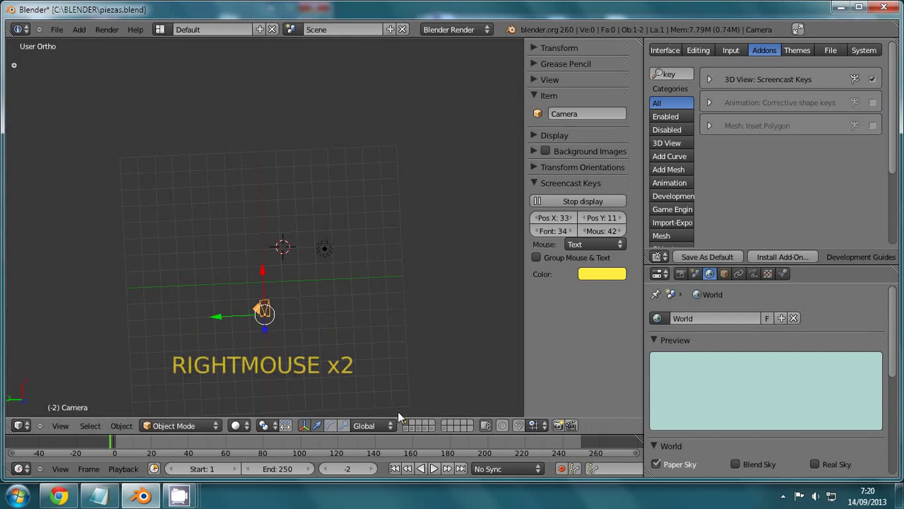
key(KP_1)
scroll(down, 3)
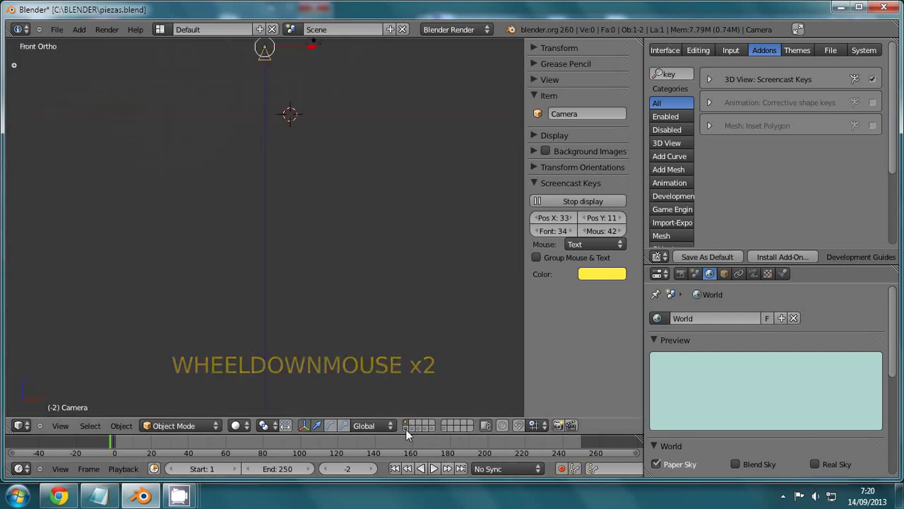
Switch to the top-down view of the scene and frame it
click(407, 436)
scroll(down, 3)
scroll(up, 3)
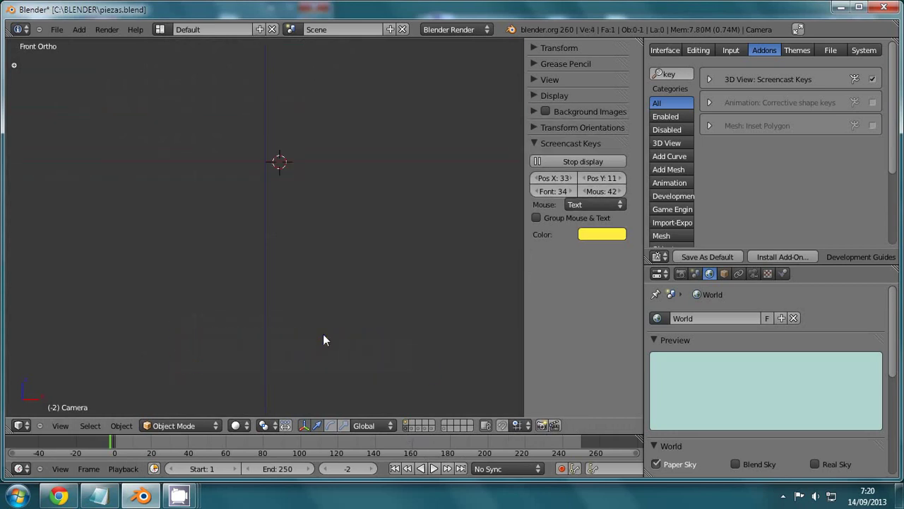
key(KP_7)
scroll(up, 3)
scroll(up, 3)
middle_click(332, 346)
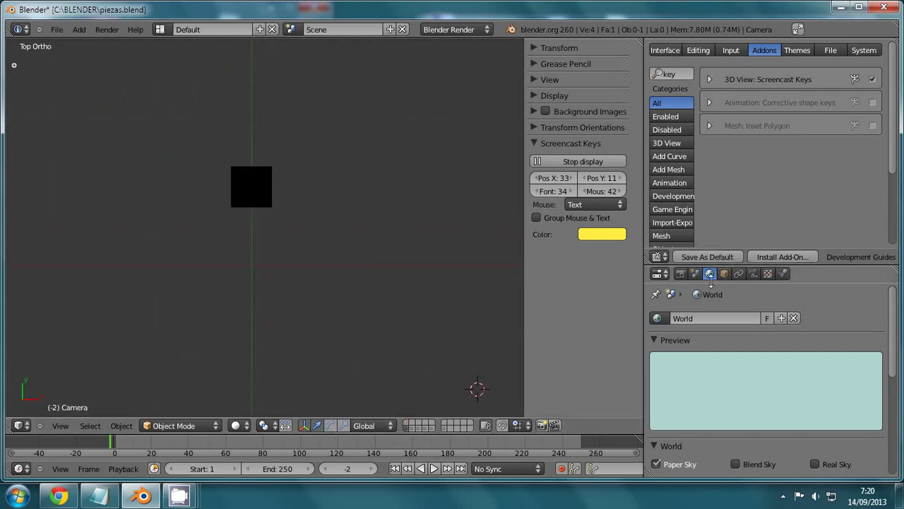
Show the object settings with layer membership and select the head square
click(731, 275)
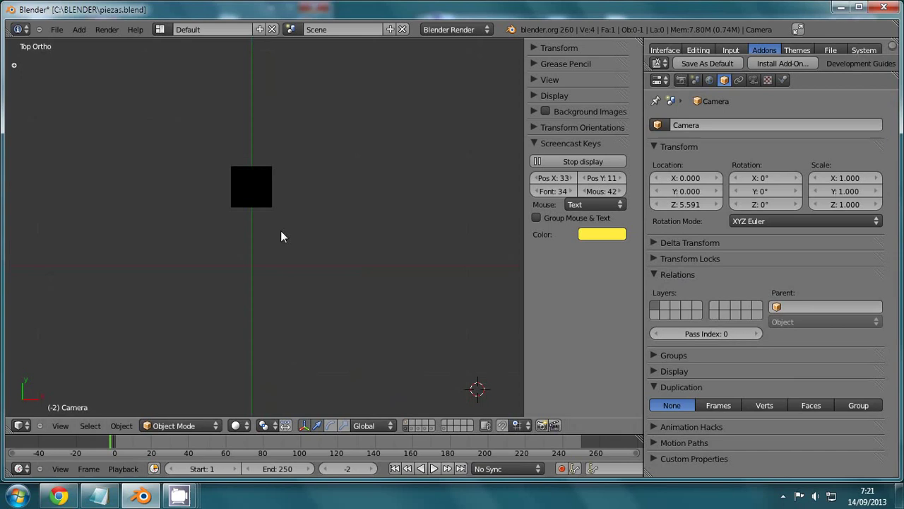
right_click(260, 188)
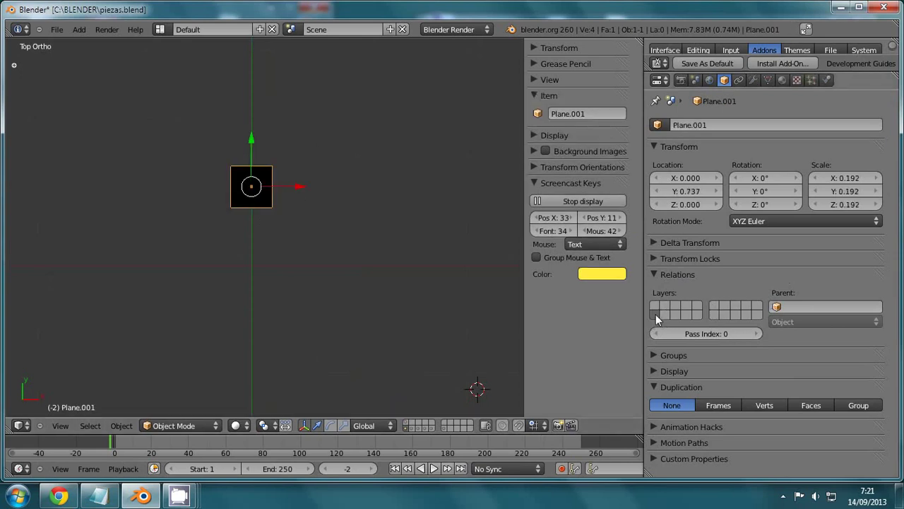
click(114, 451)
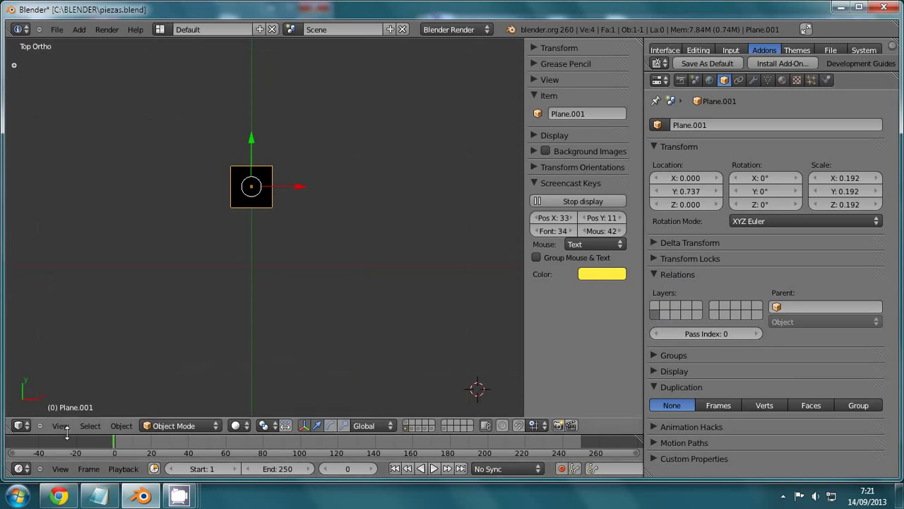
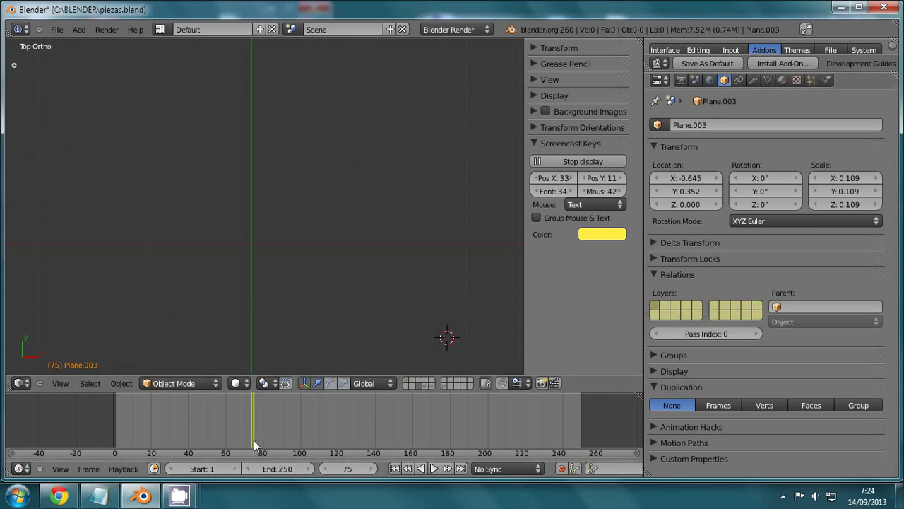
At frame 100, put the torso on the first layer and keyframe its layer membership
double_click(375, 475)
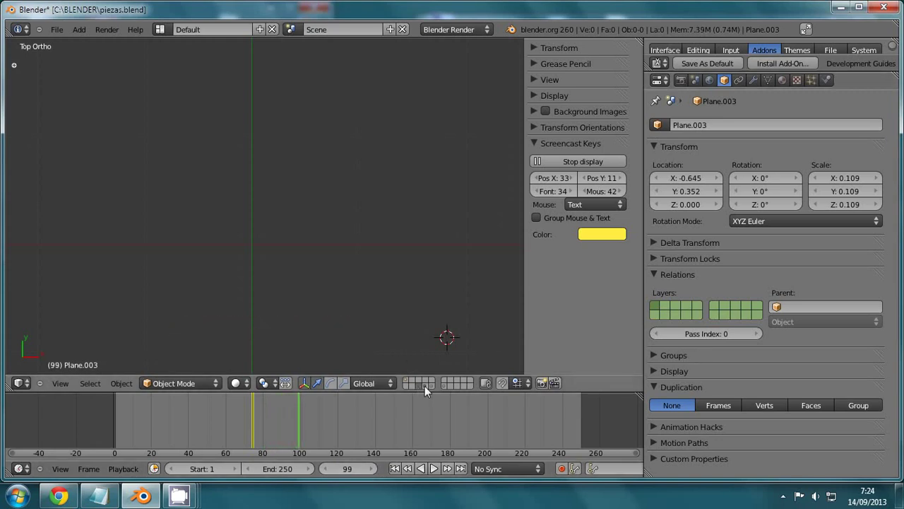
click(428, 390)
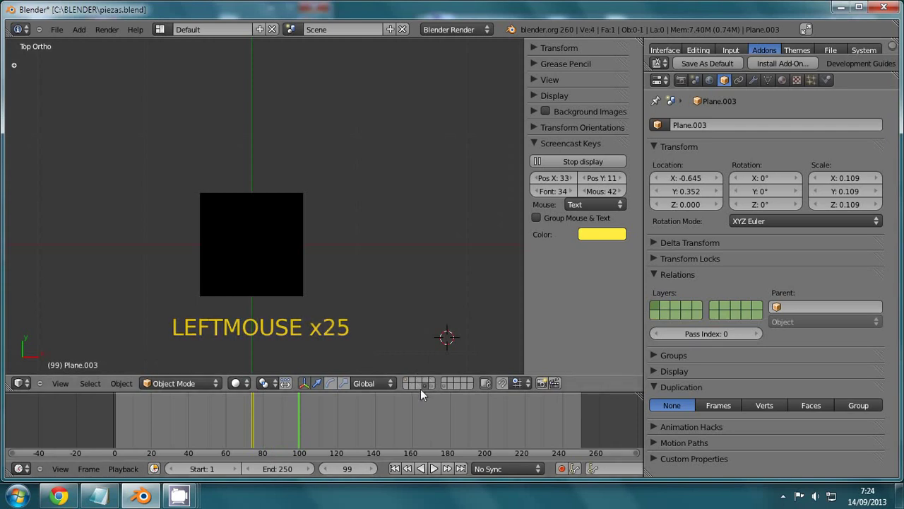
right_click(270, 273)
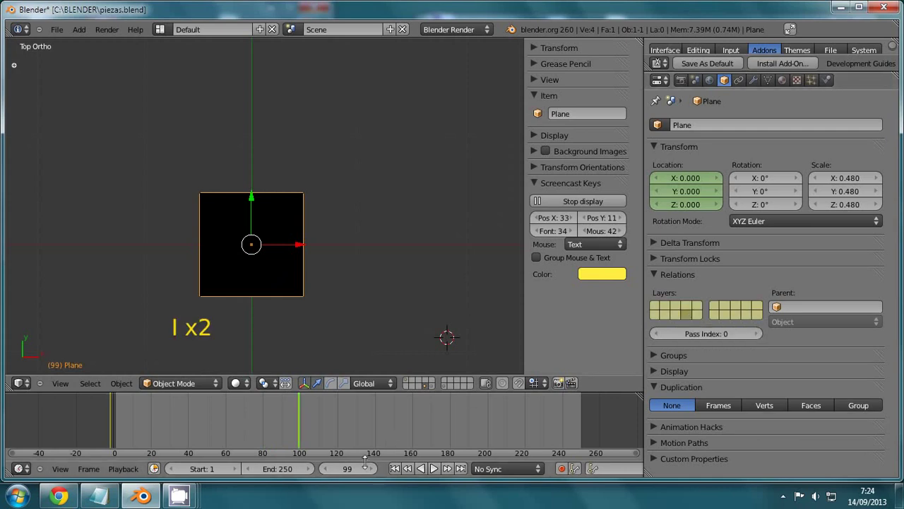
click(376, 471)
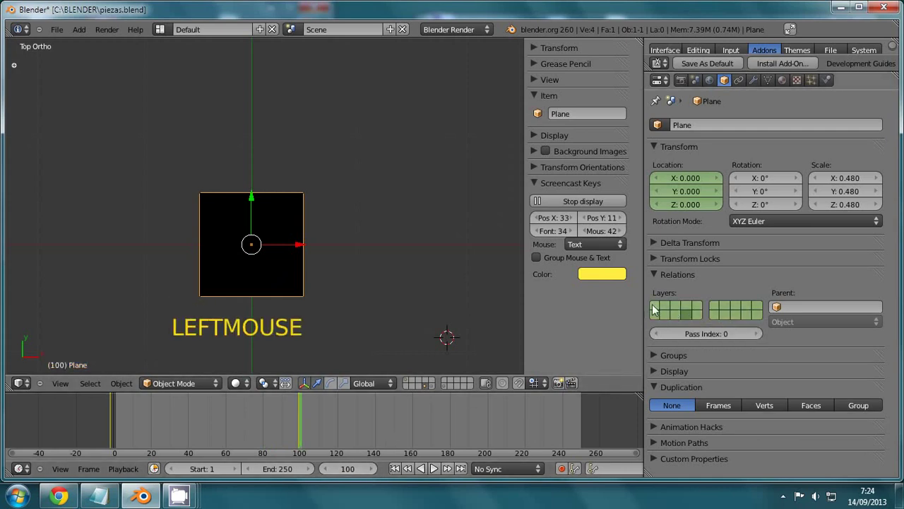
click(658, 308)
key(i)
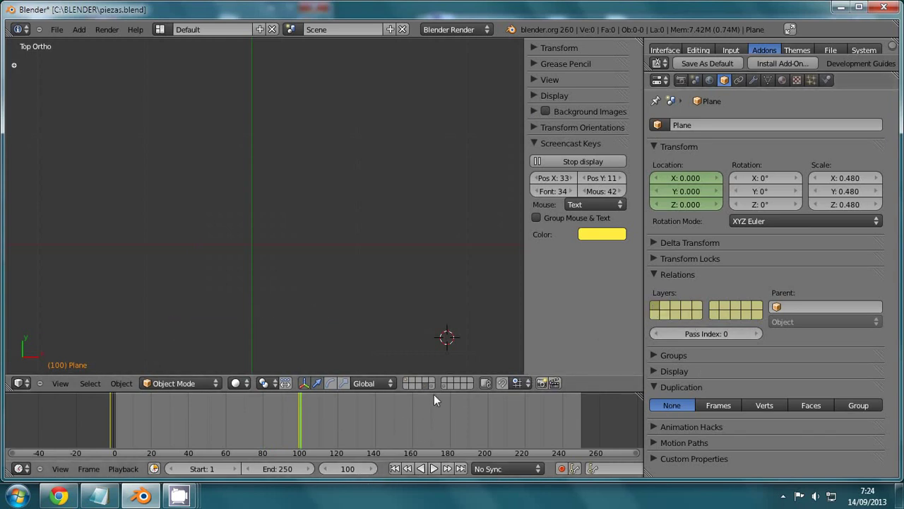
click(439, 389)
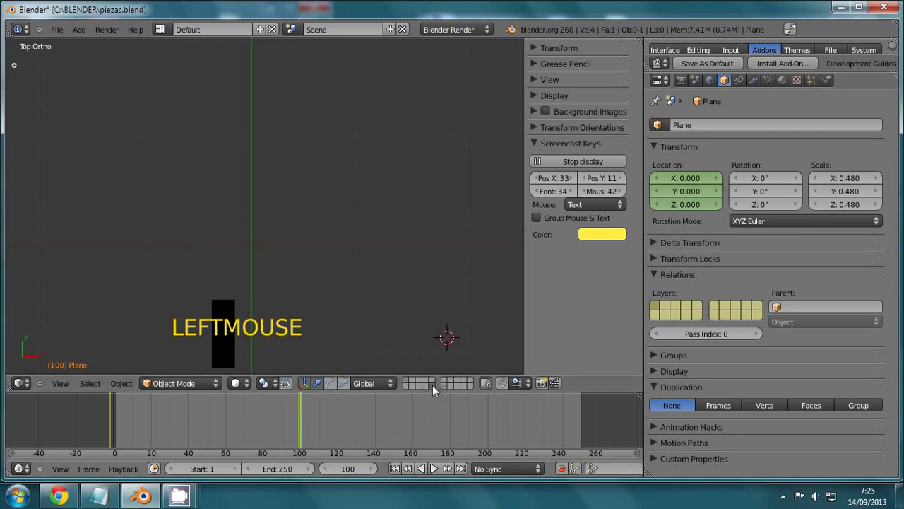
Select Plane.004, put it on the first layer and keyframe its layer visibility
click(375, 473)
right_click(230, 354)
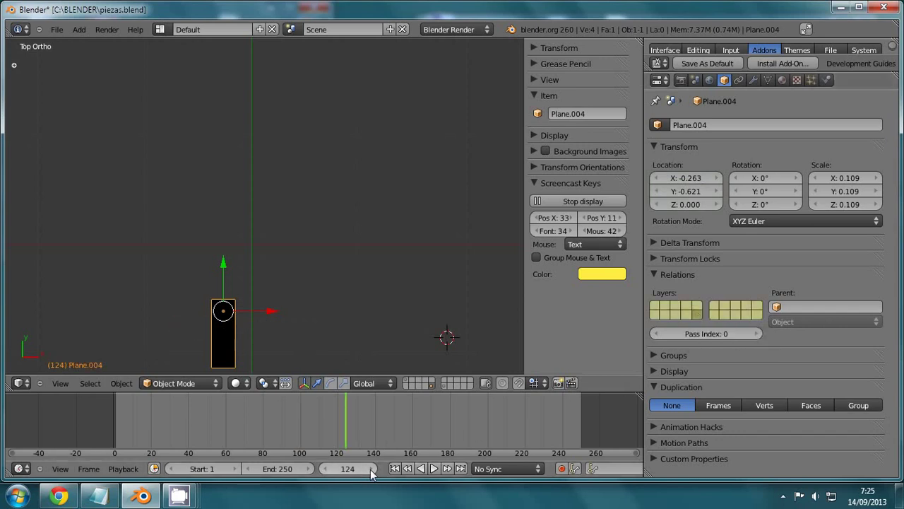
click(375, 475)
click(659, 310)
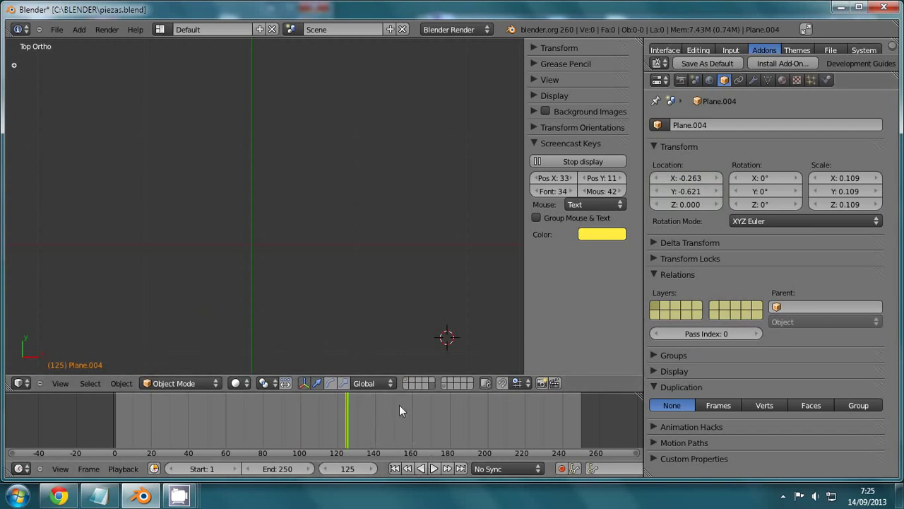
click(448, 392)
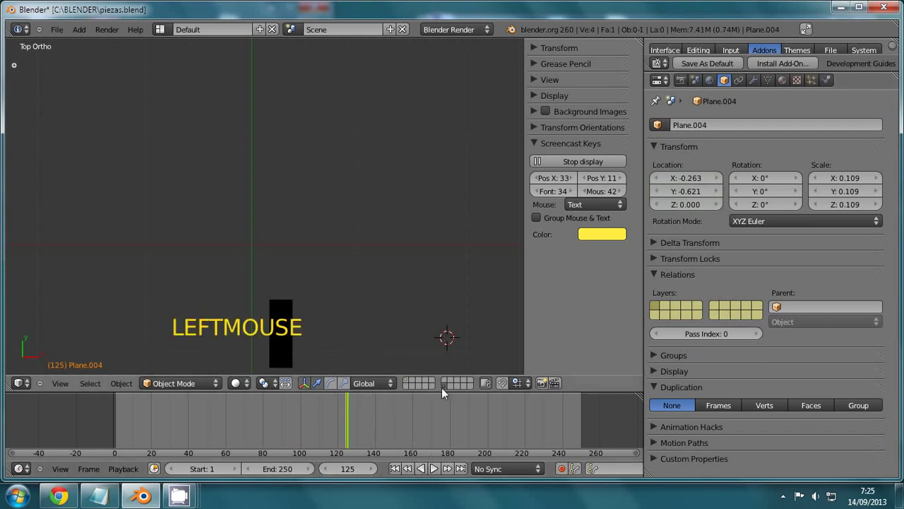
click(379, 471)
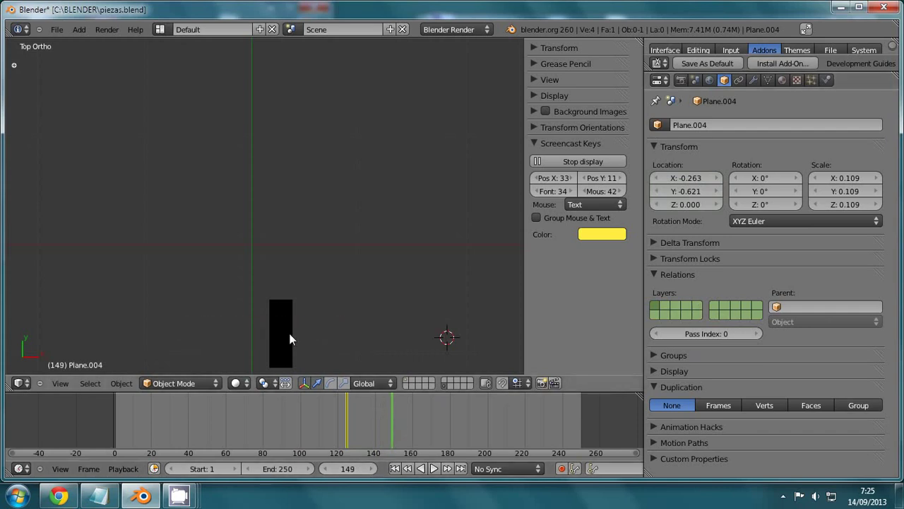
Select Plane.005, put it on the first layer and keyframe its layer visibility
right_click(292, 339)
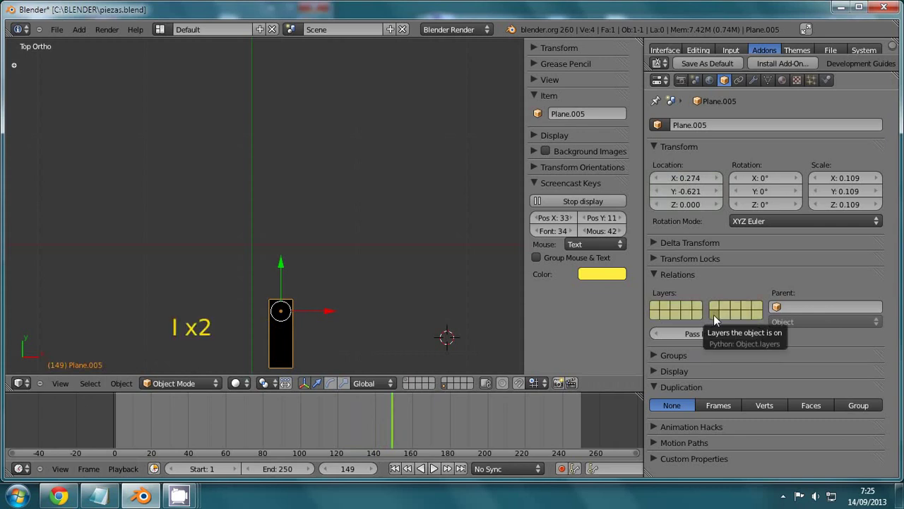
click(375, 474)
click(658, 309)
key(i)
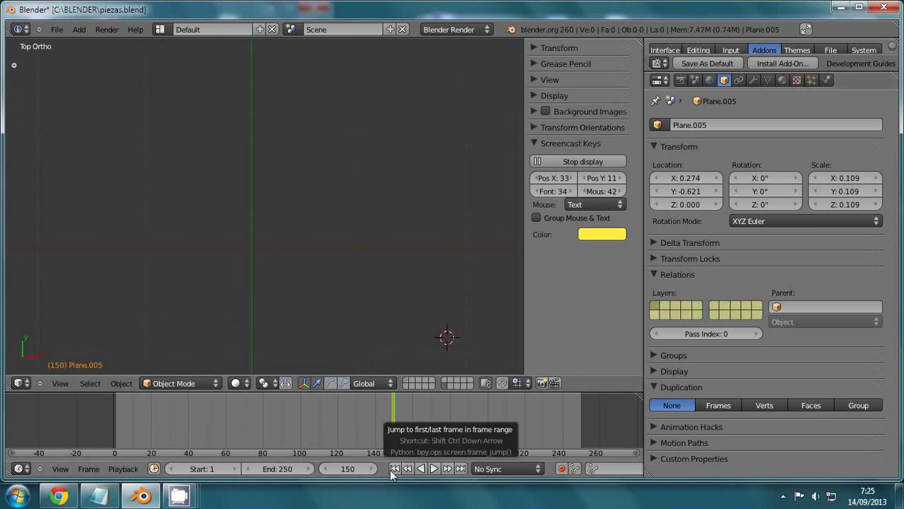
Shorten the animation's end frame from 250 to 175 and jump to frame 1
click(285, 475)
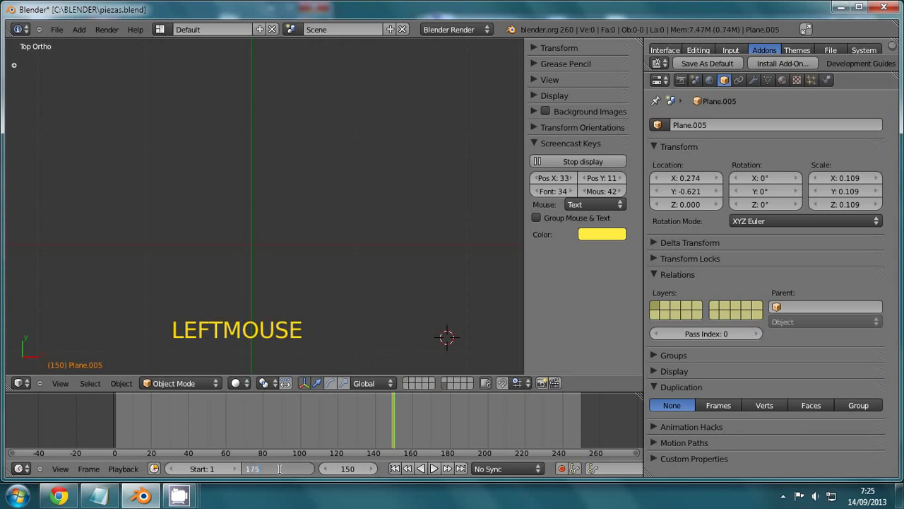
click(405, 474)
scroll(down, 3)
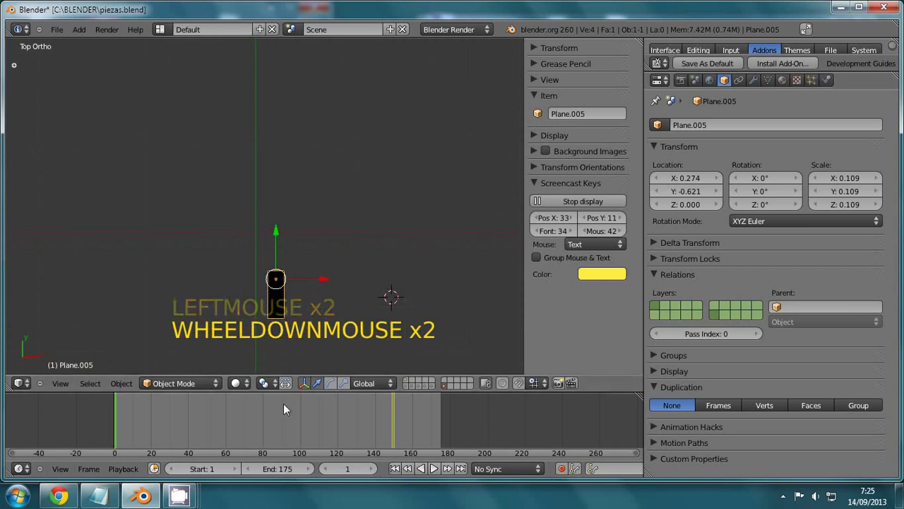
click(331, 472)
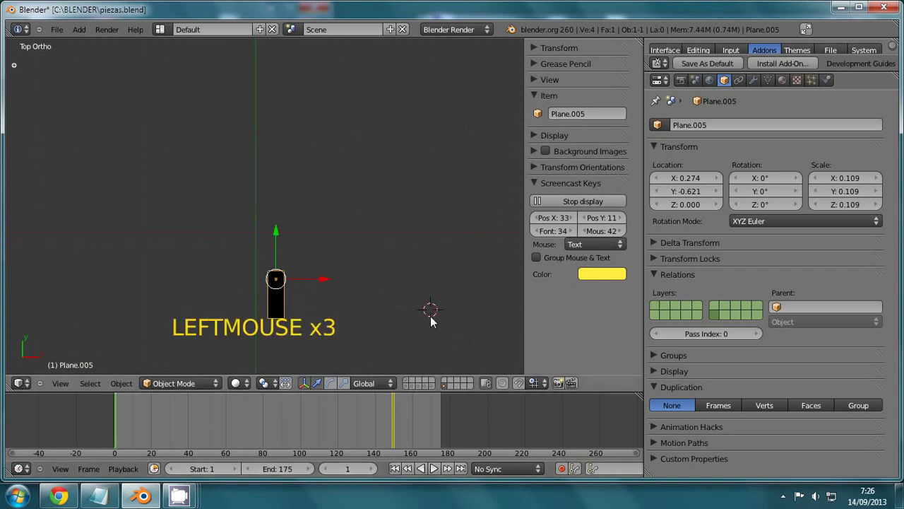
Play the animation with Alt+A, then stop playback back at frame 1
key(alt+a)
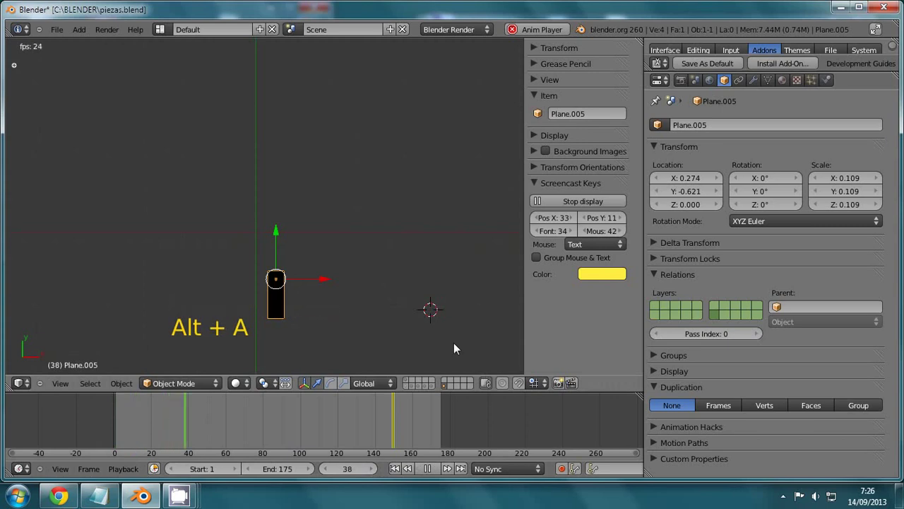
click(456, 349)
key(Escape)
click(410, 384)
scroll(up, 3)
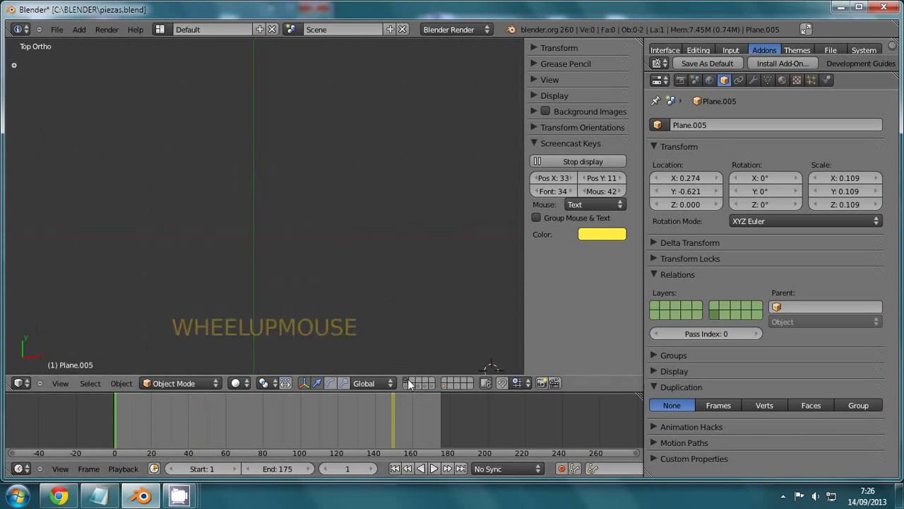
Look through the camera and play the animation, then stop at frame 1
scroll(up, 3)
scroll(down, 3)
key(alt+h)
key(KP_0)
scroll(up, 3)
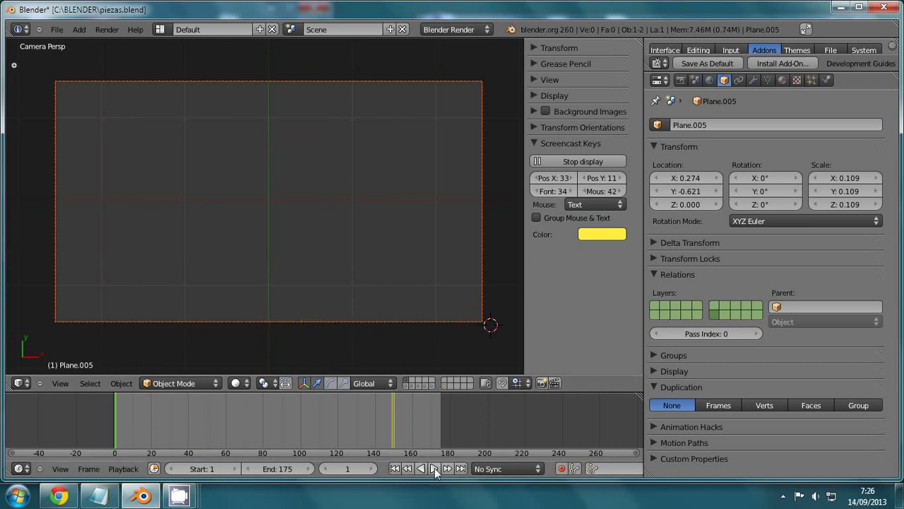
click(439, 474)
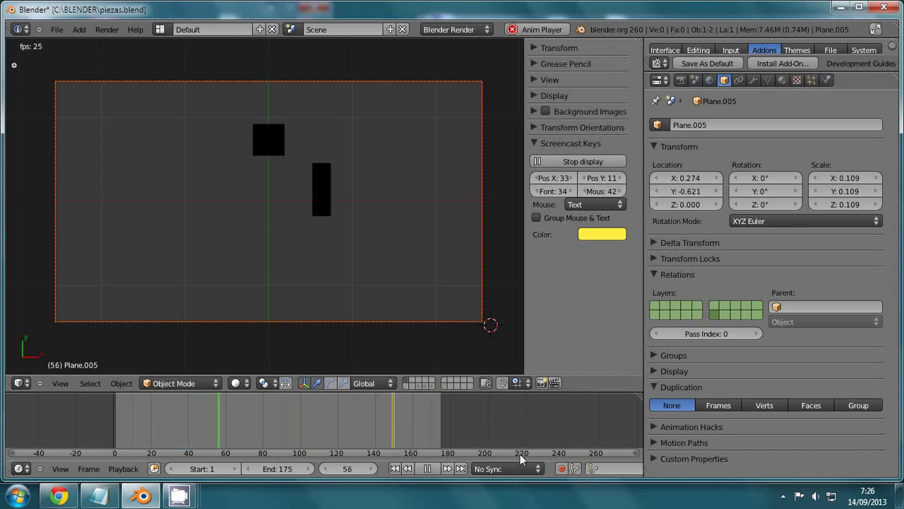
key(Escape)
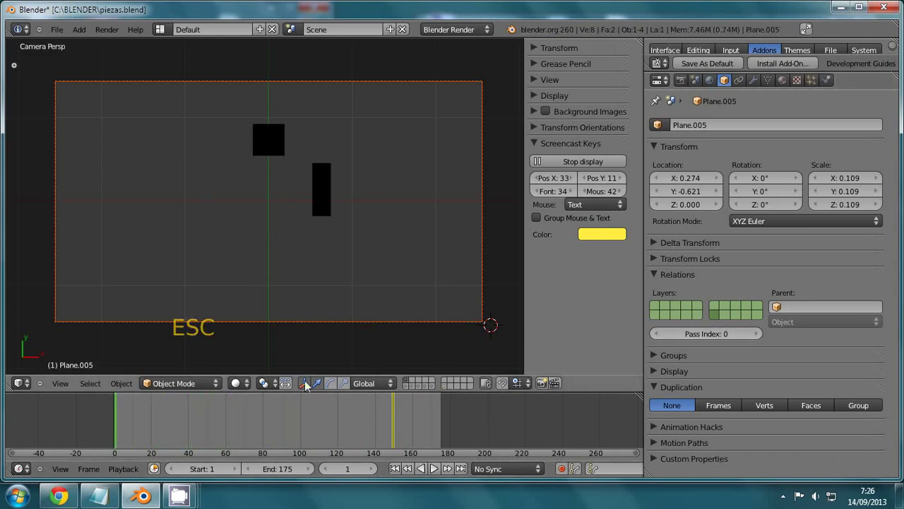
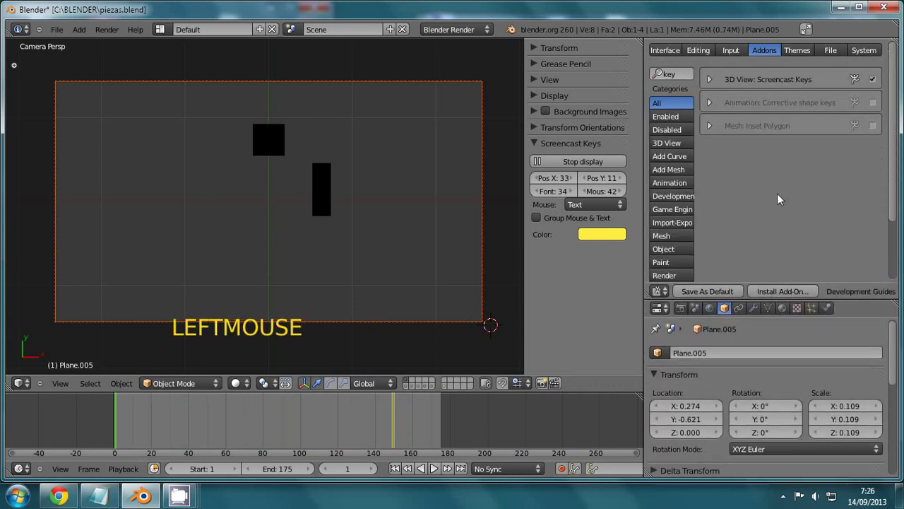
Bring up the editor-type list of the preferences area to pick the Graph Editor
click(669, 296)
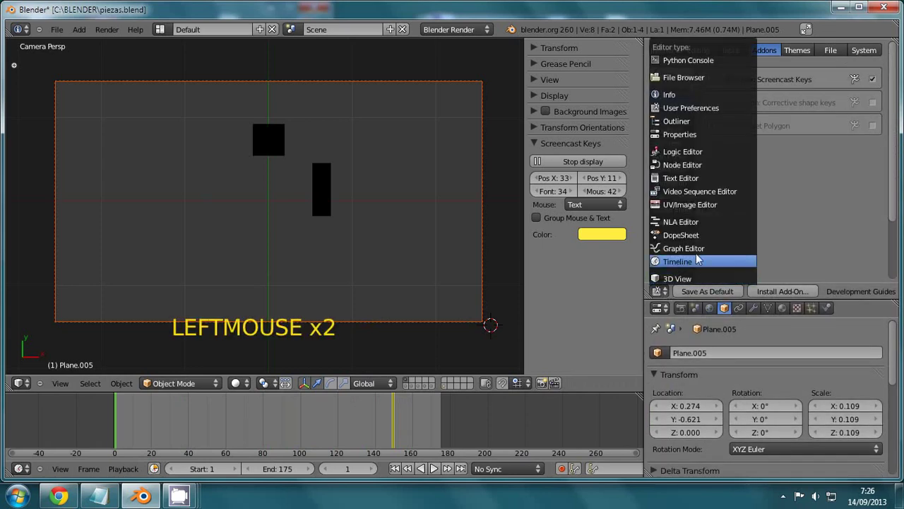
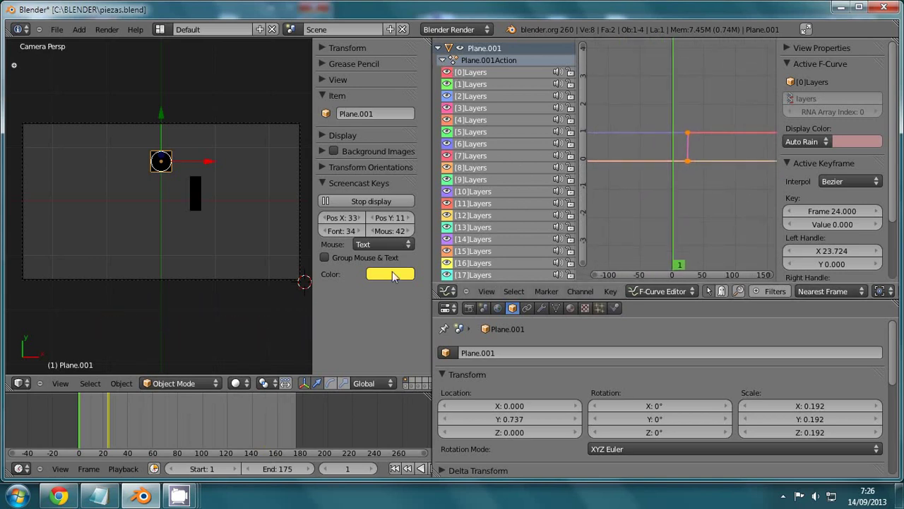
Zoom and pan the graph editor to frame all the head's layer keyframe curves
scroll(down, 3)
scroll(up, 3)
scroll(up, 3)
scroll(down, 3)
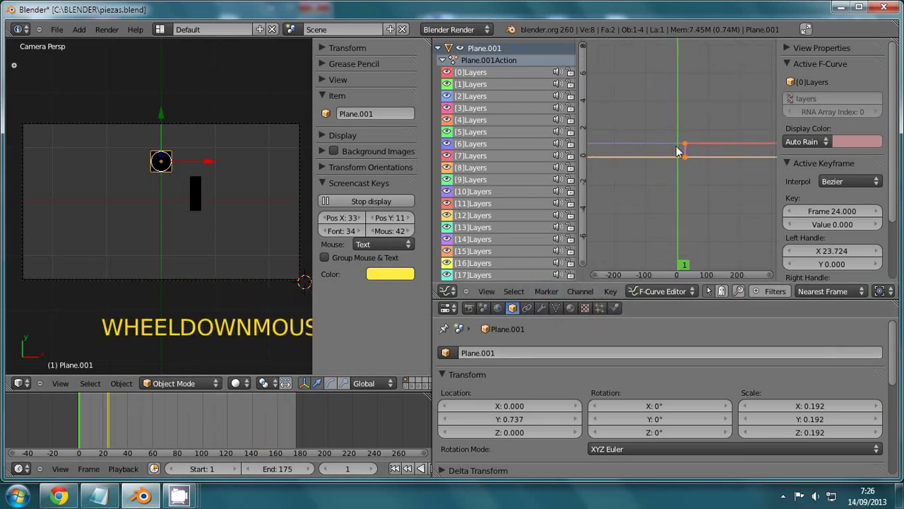
scroll(up, 3)
middle_click(726, 185)
scroll(up, 3)
middle_click(716, 219)
scroll(down, 3)
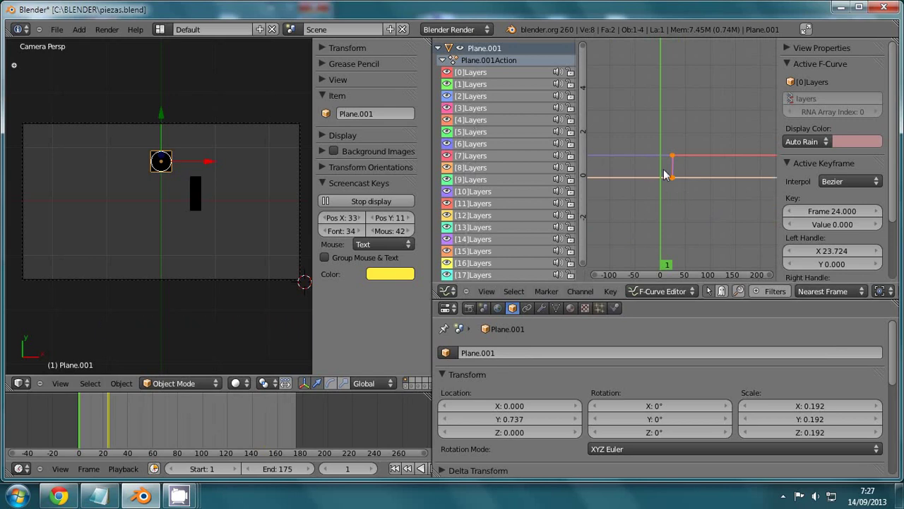
click(701, 180)
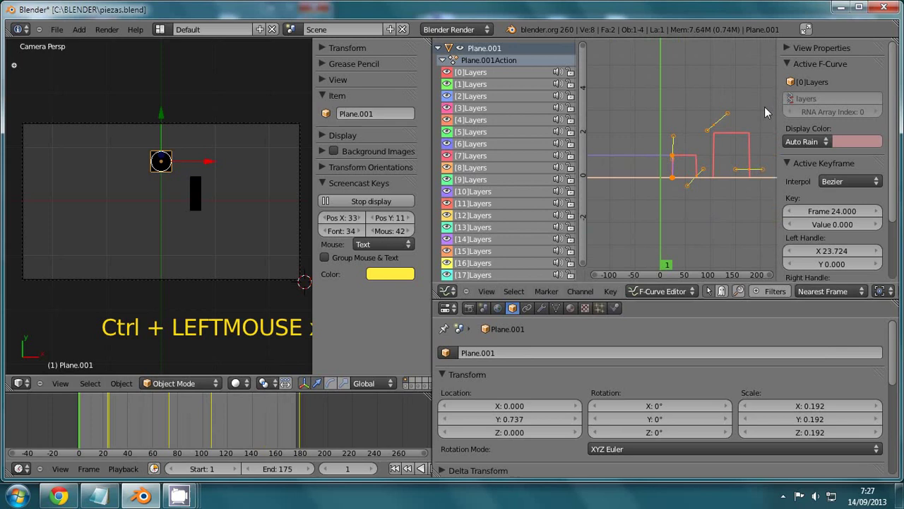
scroll(down, 3)
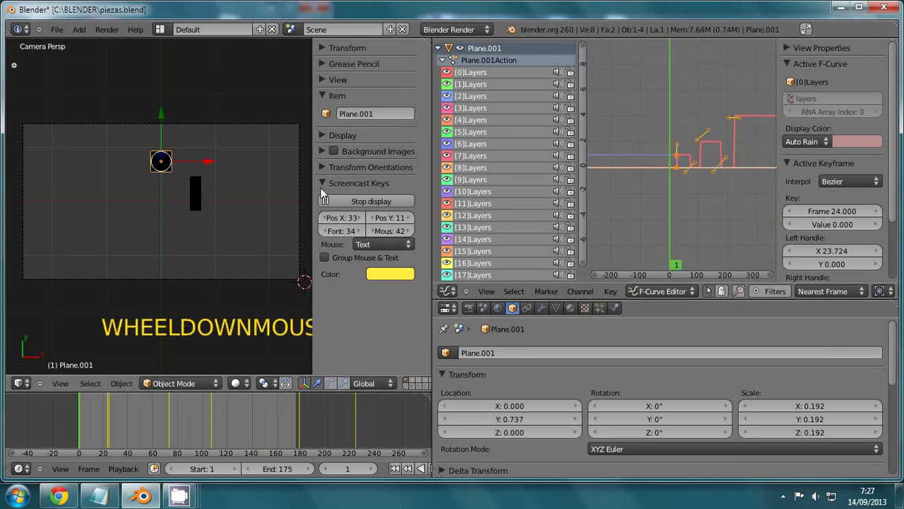
Select the arm piece Plane.002 and show its location and layer curves
right_click(200, 208)
click(701, 146)
click(700, 164)
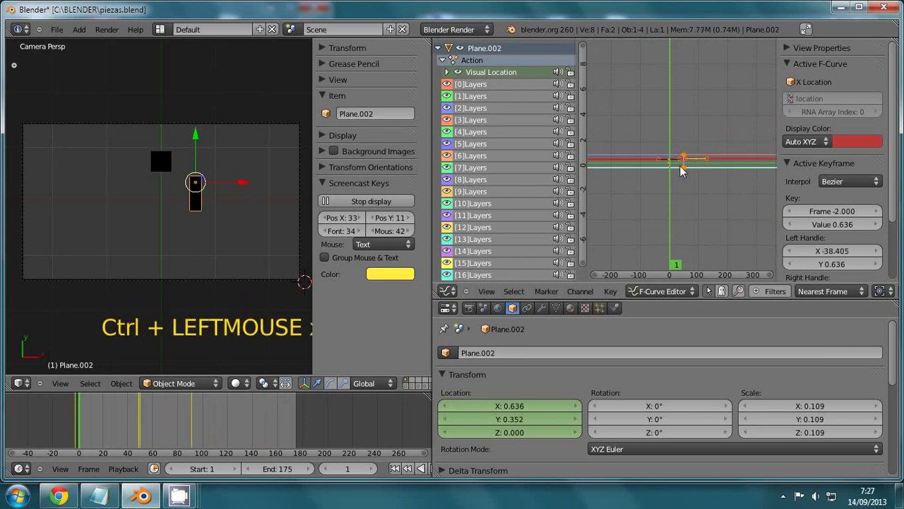
Expand Plane.002's channels, select body piece Plane.004, and widen the 3D View over the Graph Editor
click(703, 173)
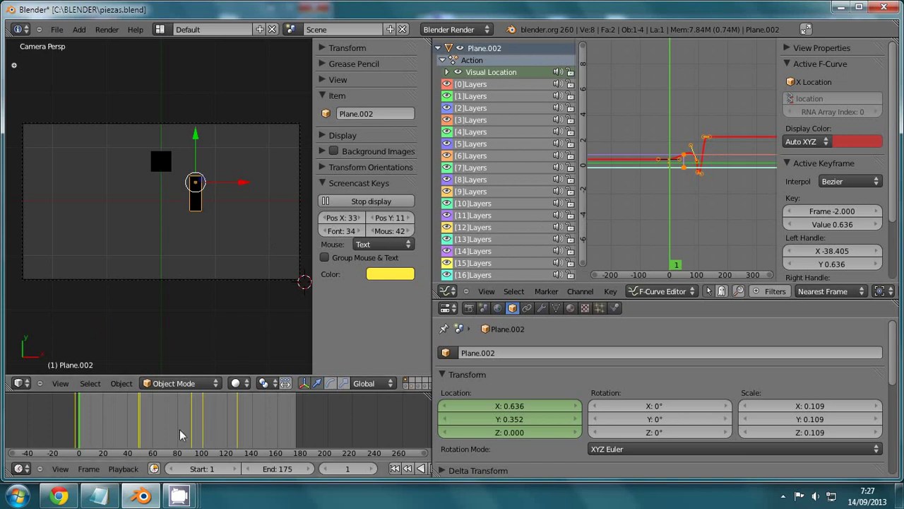
click(234, 446)
right_click(158, 257)
click(723, 135)
click(739, 168)
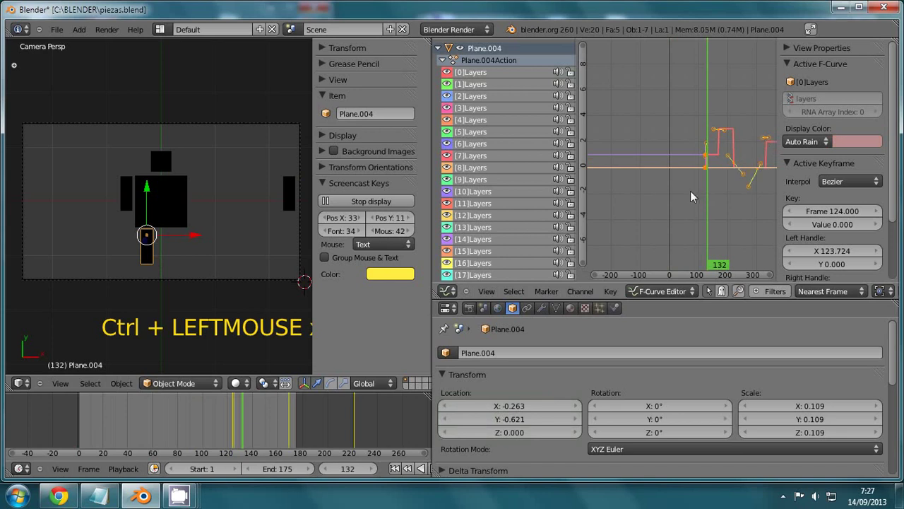
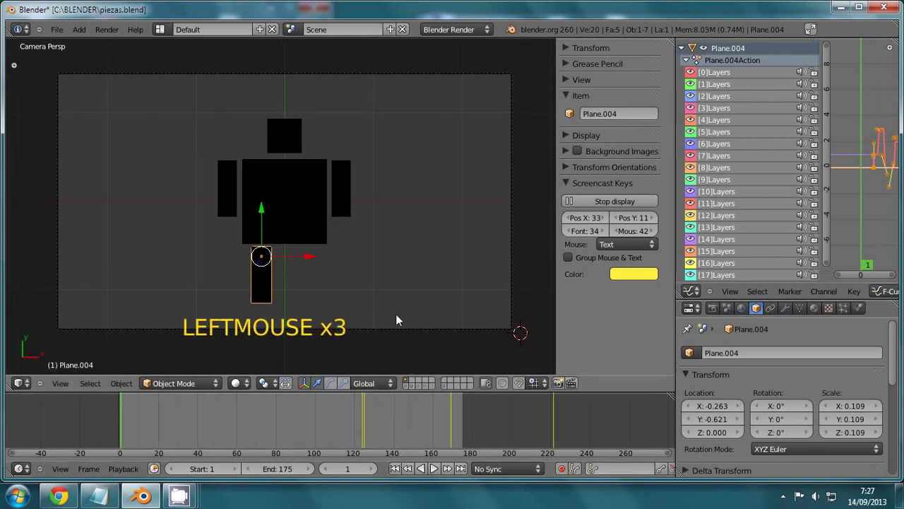
Rewind to frame 1 and play the animation through, stopping with Plane.002 active at frame 170
click(121, 434)
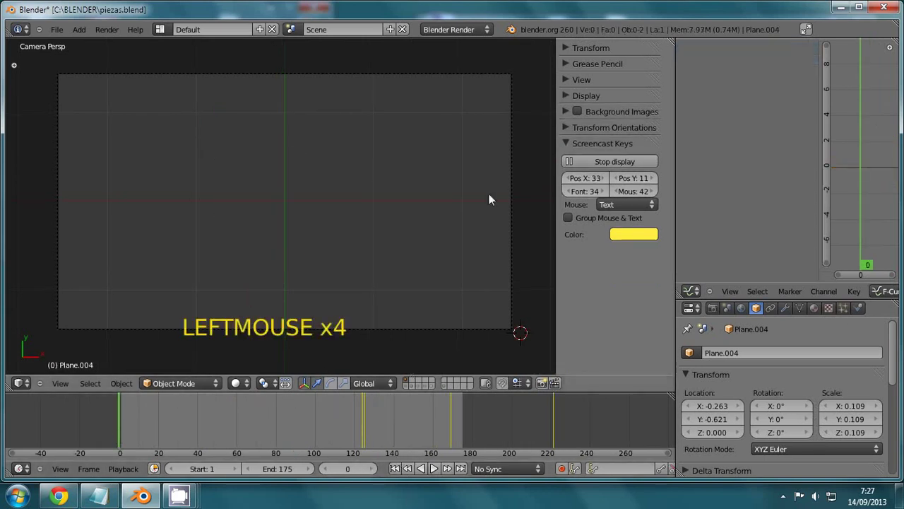
key(alt+a)
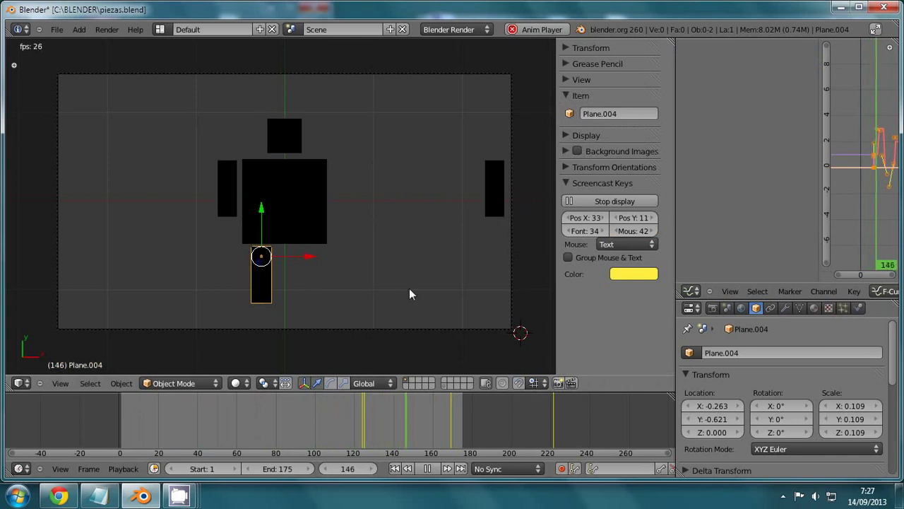
click(458, 304)
key(Escape)
click(456, 440)
Select the right arm Plane.002, nudge it to X 0.668 and keyframe its Location at frame 170
right_click(503, 207)
click(533, 178)
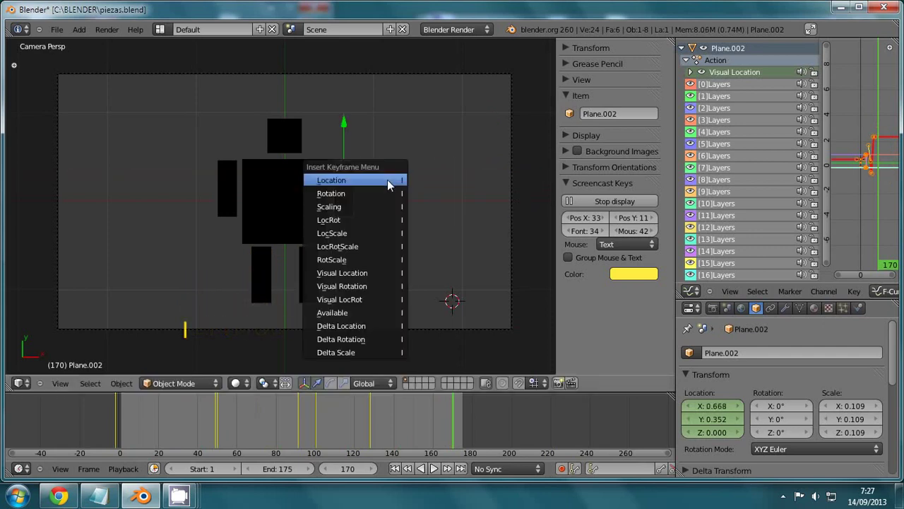
click(398, 474)
Rewind and replay the animation to check the arm slides as pieces appear, stopping at frame 1
click(401, 470)
key(alt+a)
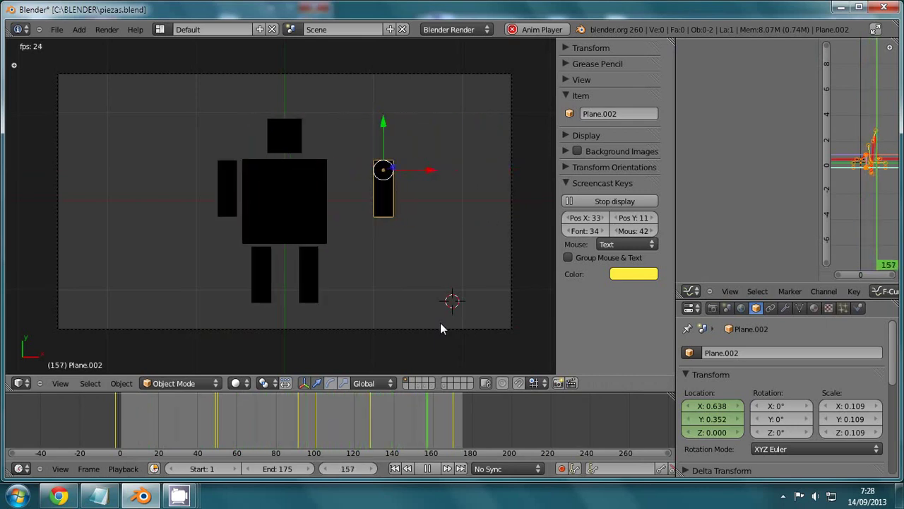
click(446, 327)
key(Escape)
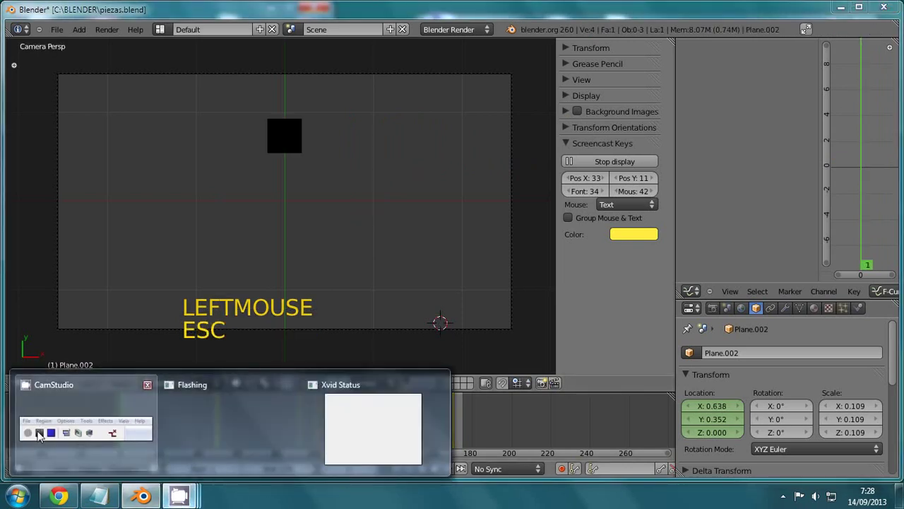